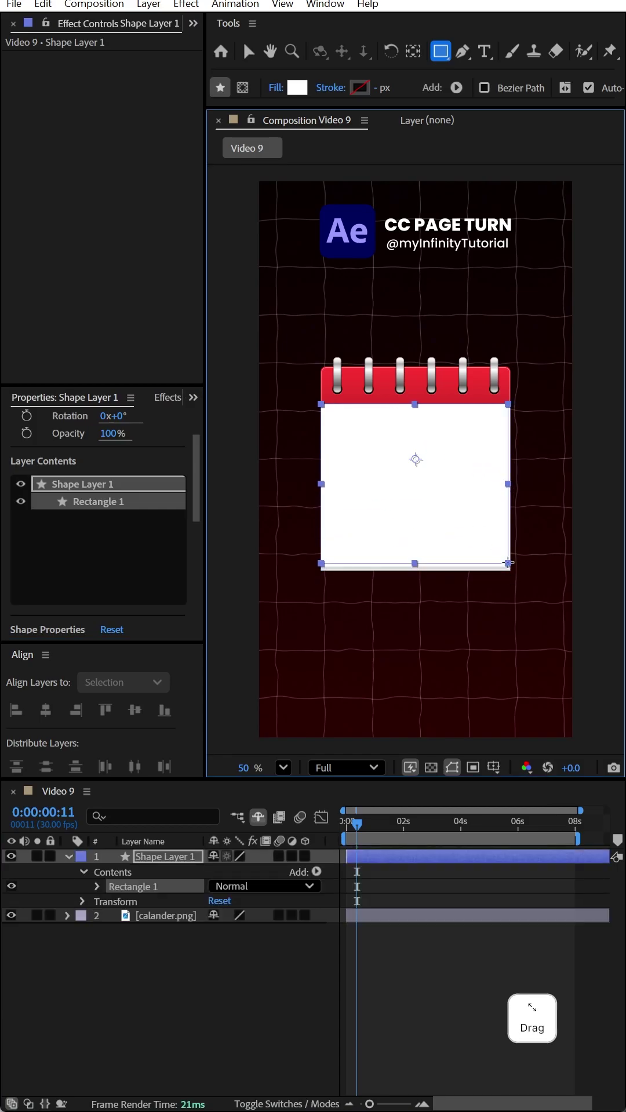
# Step: Pre-compose the white rectangle shape layer into a new composition named 'page 1' and open it
pyautogui.rightClick(177, 856)
pyautogui.click(232, 736)
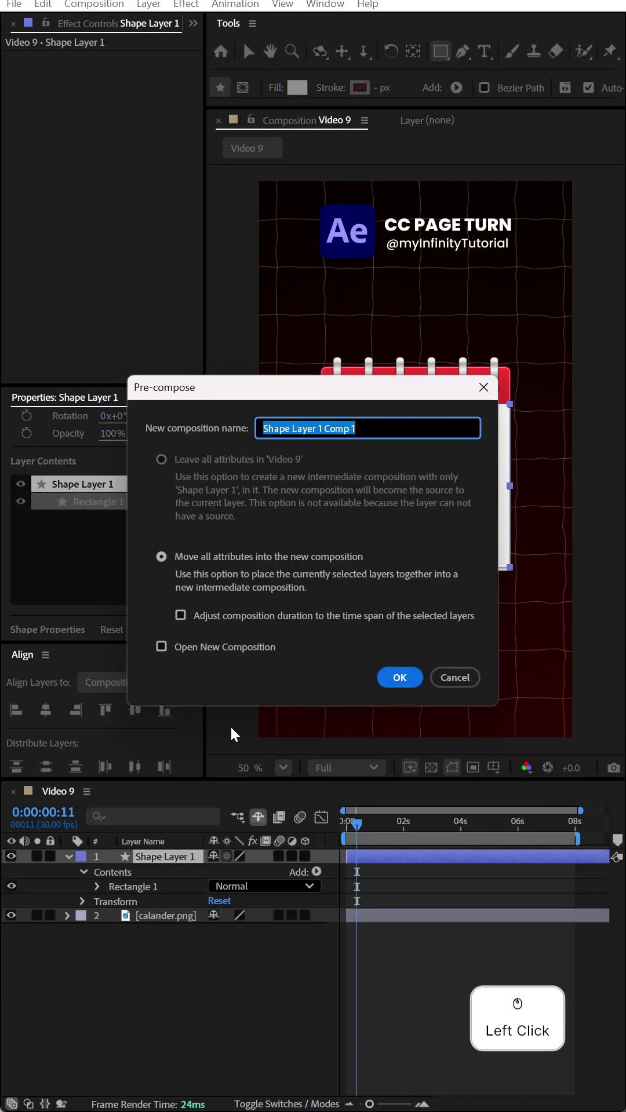
pyautogui.press('space')
pyautogui.press('Return')
pyautogui.click(188, 861)
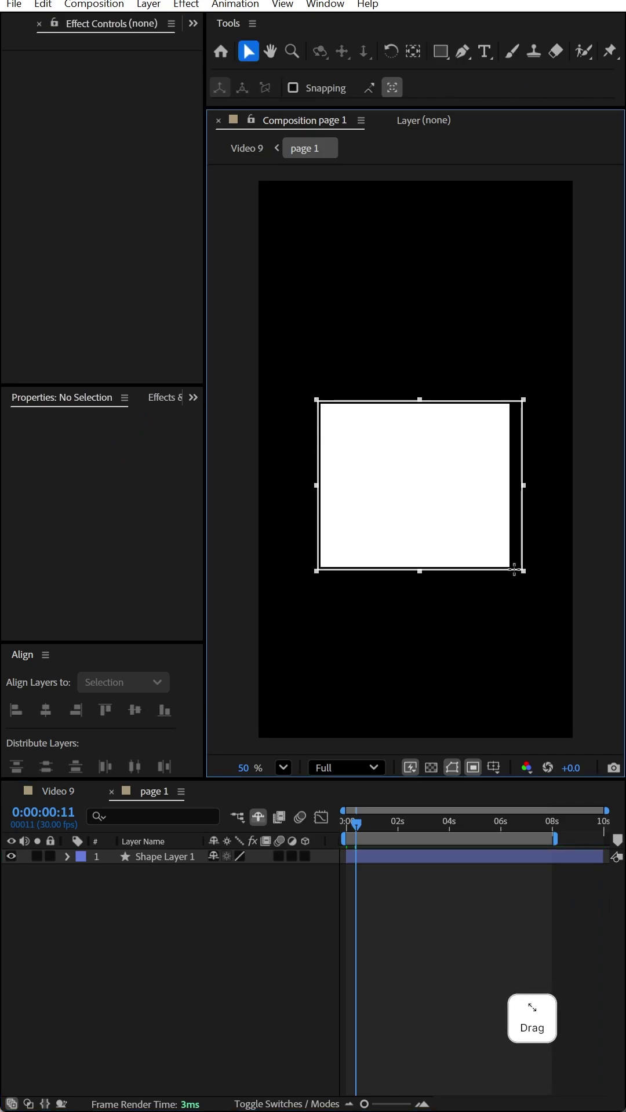
# Step: Add a bold black '11' in Poppins ExtraBold on the page, then return to the Video 9 composition
pyautogui.click(107, 4)
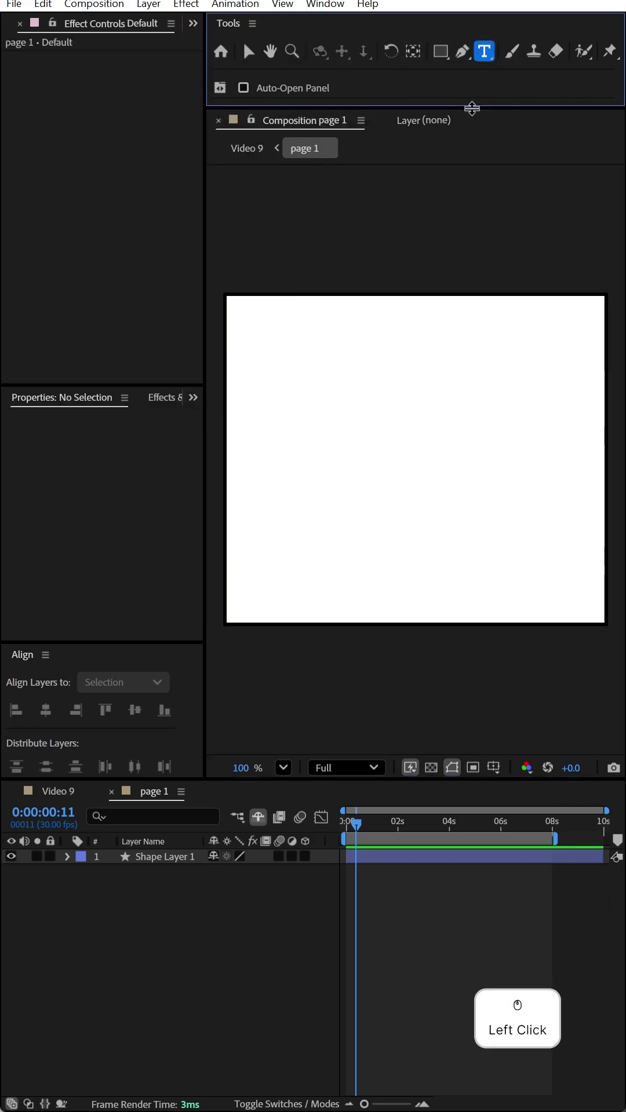
pyautogui.press('KP_1')
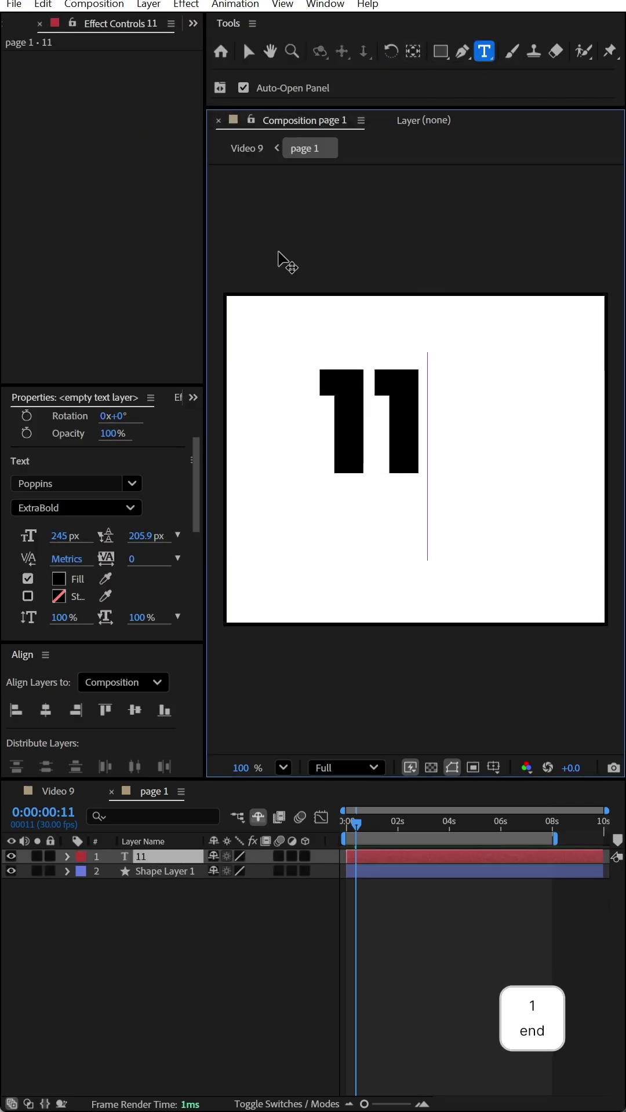
pyautogui.click(251, 51)
pyautogui.click(139, 715)
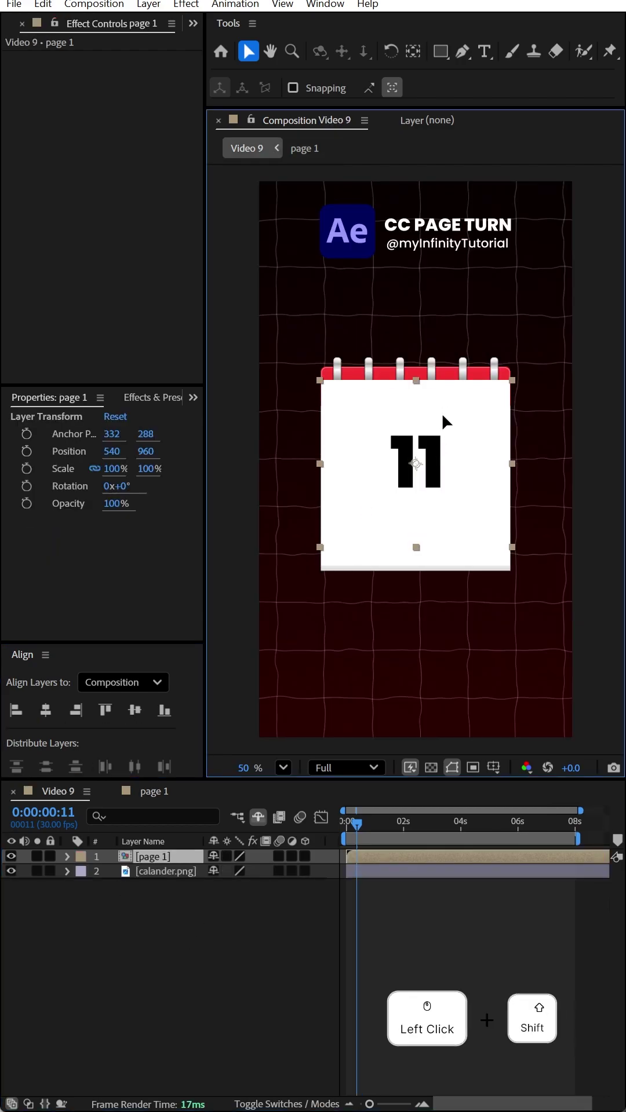
# Step: Move the page 1 layer down to Position Y 1060 so it sits over the calendar
pyautogui.click(159, 864)
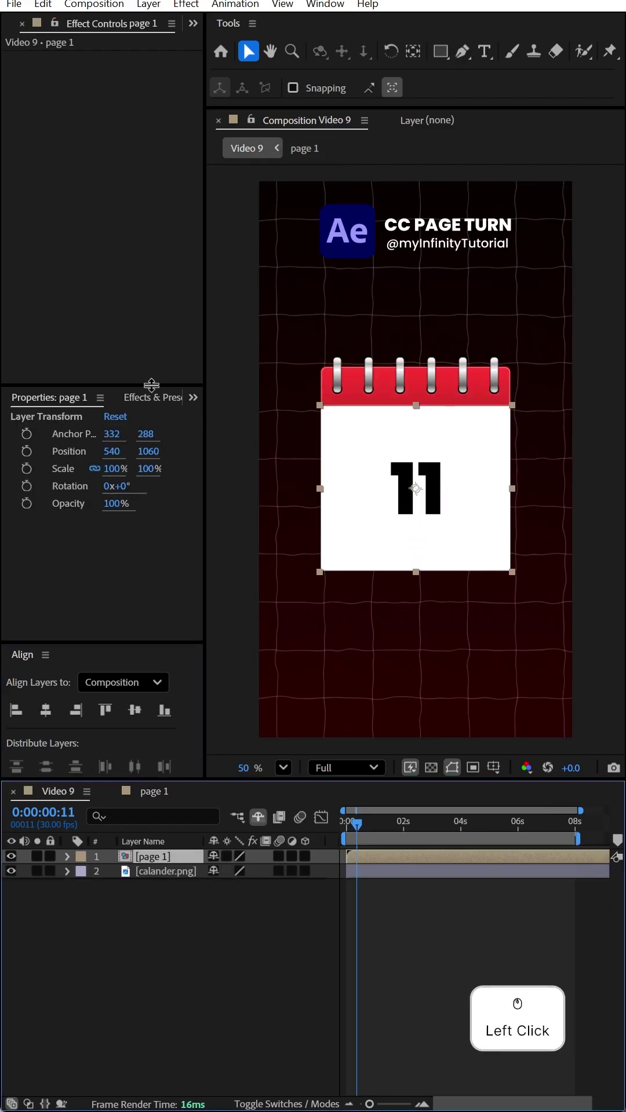
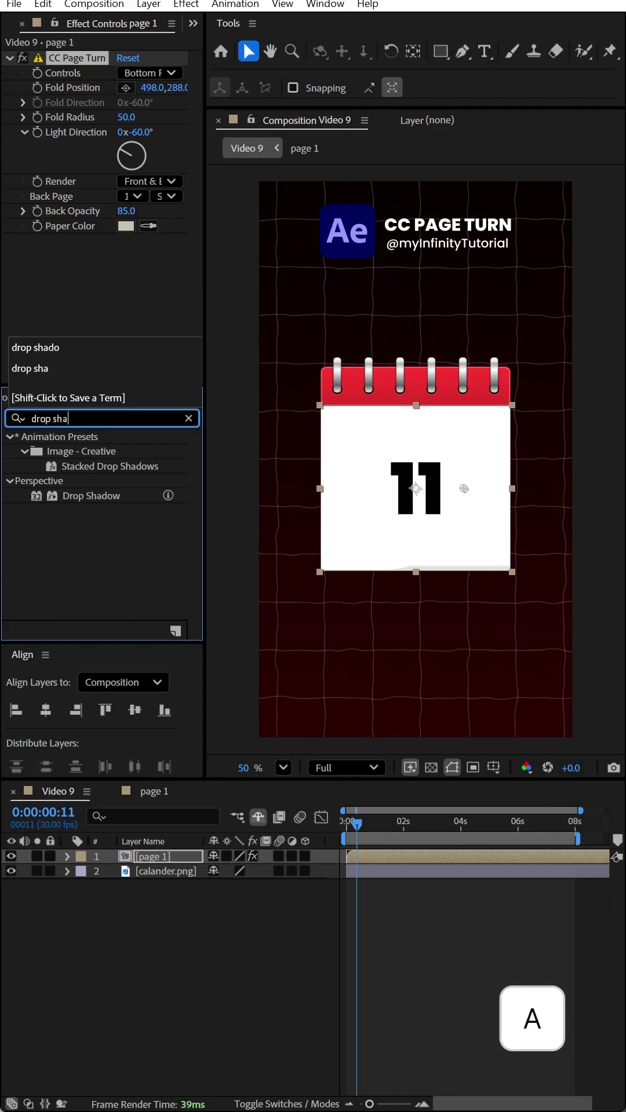
# Step: Add a Drop Shadow to page 1 and set CC Page Turn Fold Radius to 107
pyautogui.doubleClick(124, 503)
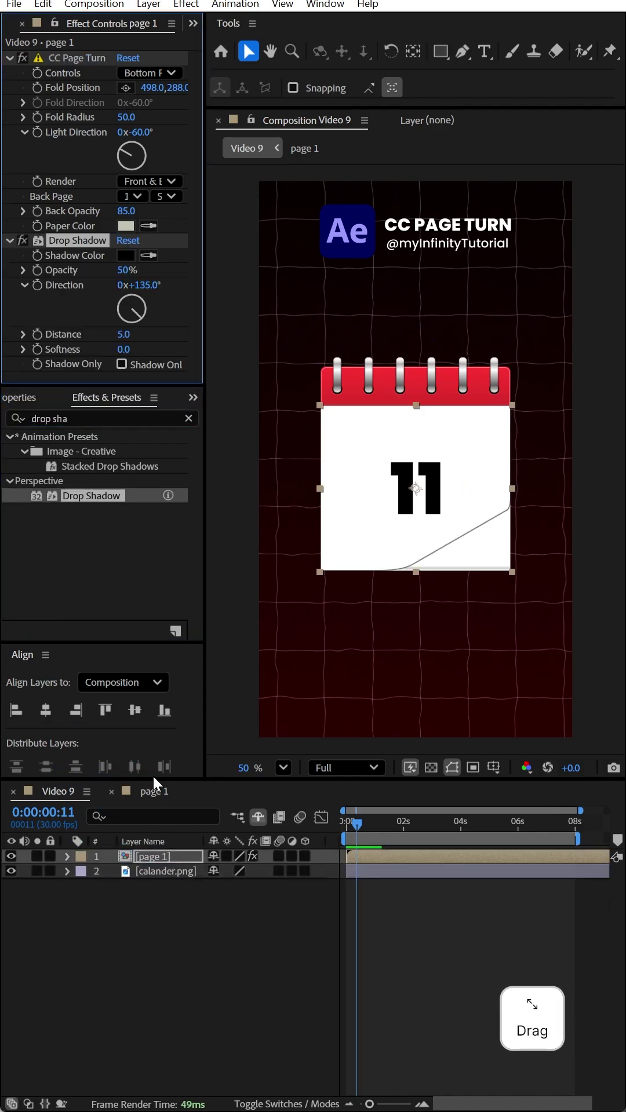
pyautogui.click(125, 122)
pyautogui.press('KP_1')
pyautogui.press('KP_0')
pyautogui.press('KP_7')
pyautogui.press('Return')
# Step: Set Light Direction to −181° and Back Opacity to 100, then start choosing the paper colour
pyautogui.click(142, 139)
pyautogui.press('-')
pyautogui.press('KP_1')
pyautogui.press('KP_8')
pyautogui.press('KP_1')
pyautogui.press('Return')
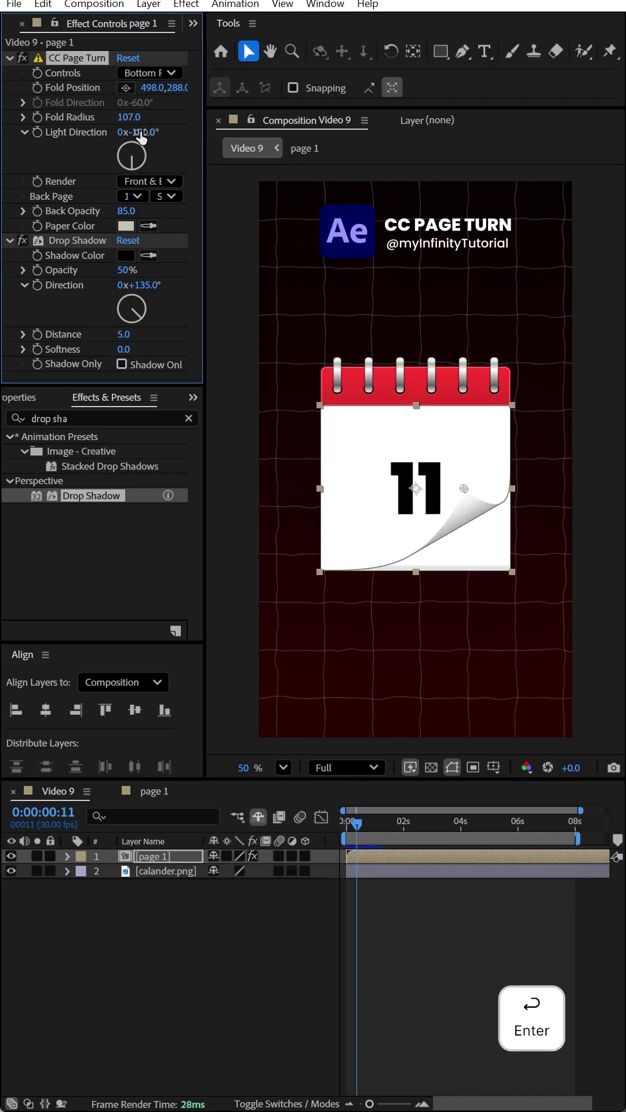
pyautogui.click(137, 202)
pyautogui.click(157, 220)
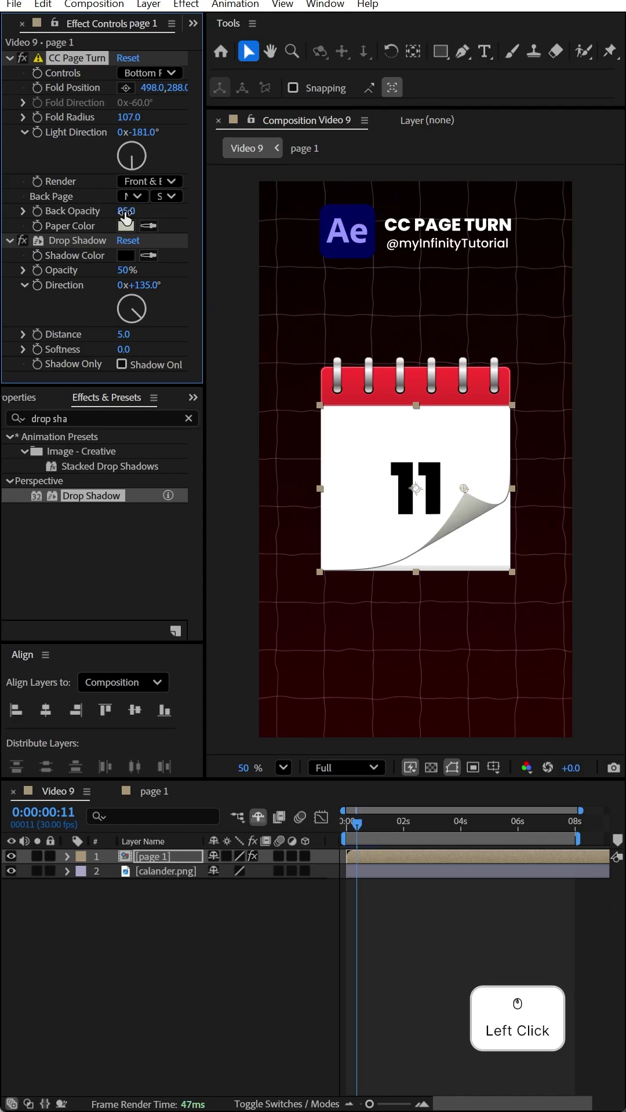
pyautogui.click(127, 232)
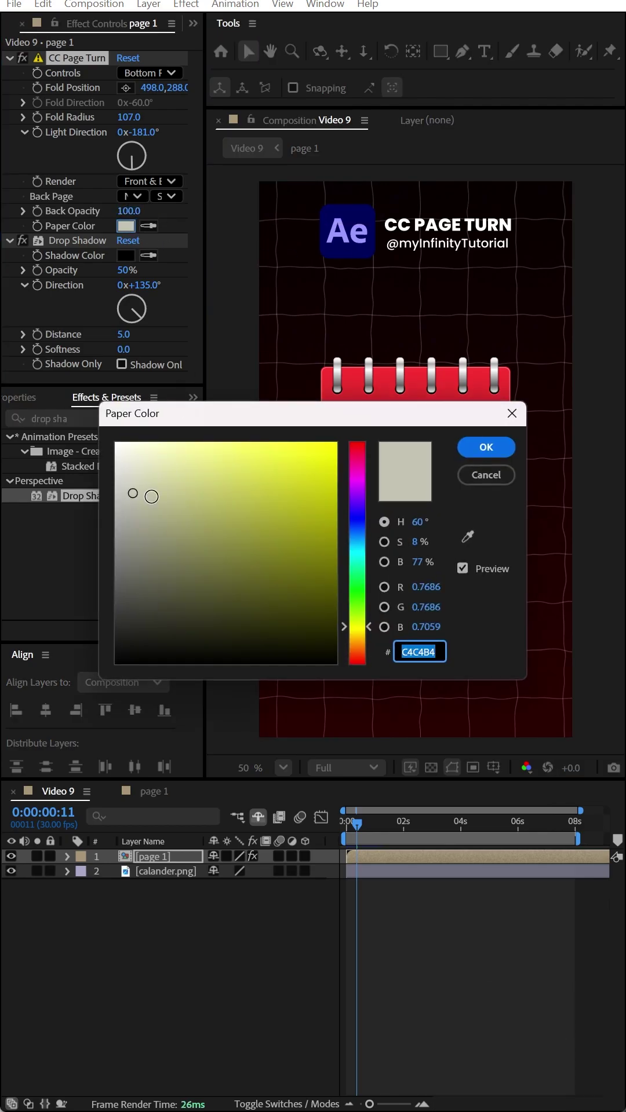
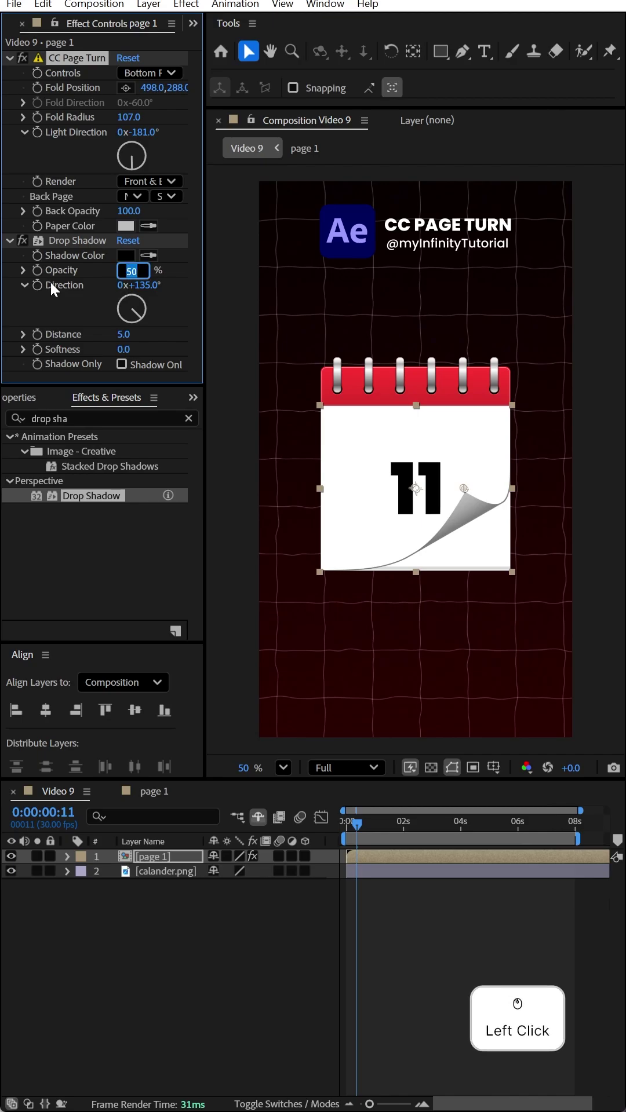
# Step: Set the Drop Shadow Opacity to 35% and Distance to 16
pyautogui.press('KP_3')
pyautogui.press('KP_5')
pyautogui.press('Return')
pyautogui.click(128, 342)
pyautogui.press('KP_1')
pyautogui.press('KP_6')
pyautogui.press('Return')
# Step: Set the shadow Softness to 80 and move the Fold Position back to the page corner
pyautogui.click(128, 350)
pyautogui.press('KP_8')
pyautogui.press('KP_0')
pyautogui.press('Return')
pyautogui.click(118, 114)
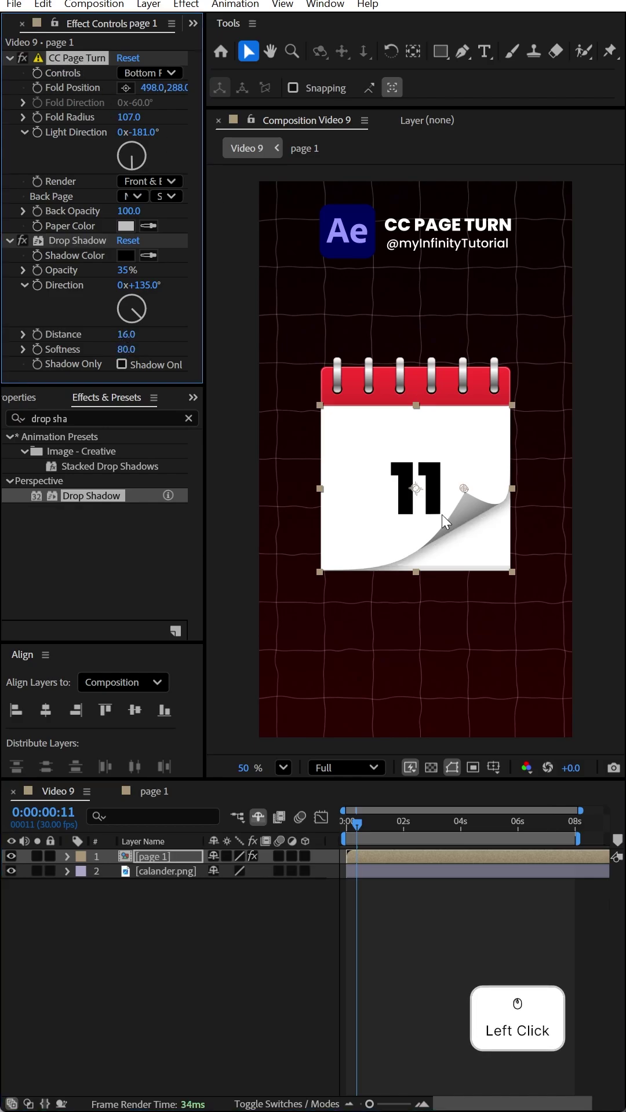
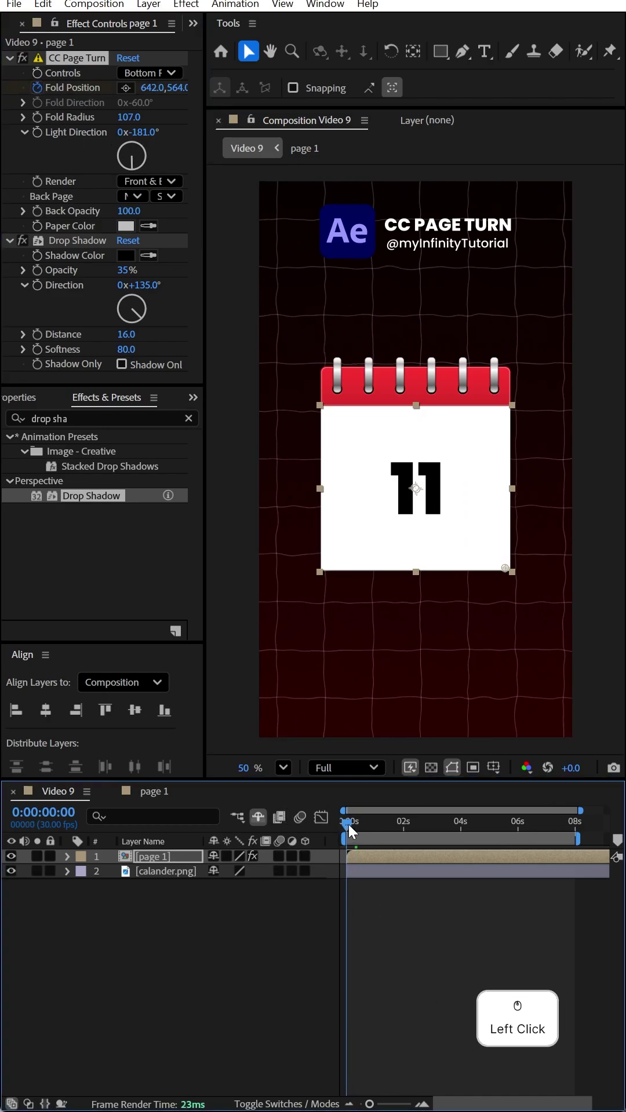
# Step: Keyframe Fold Position from frame 0 to -1166,-46 at frame 20 so the page peels away, then duplicate the layer
pyautogui.click(365, 830)
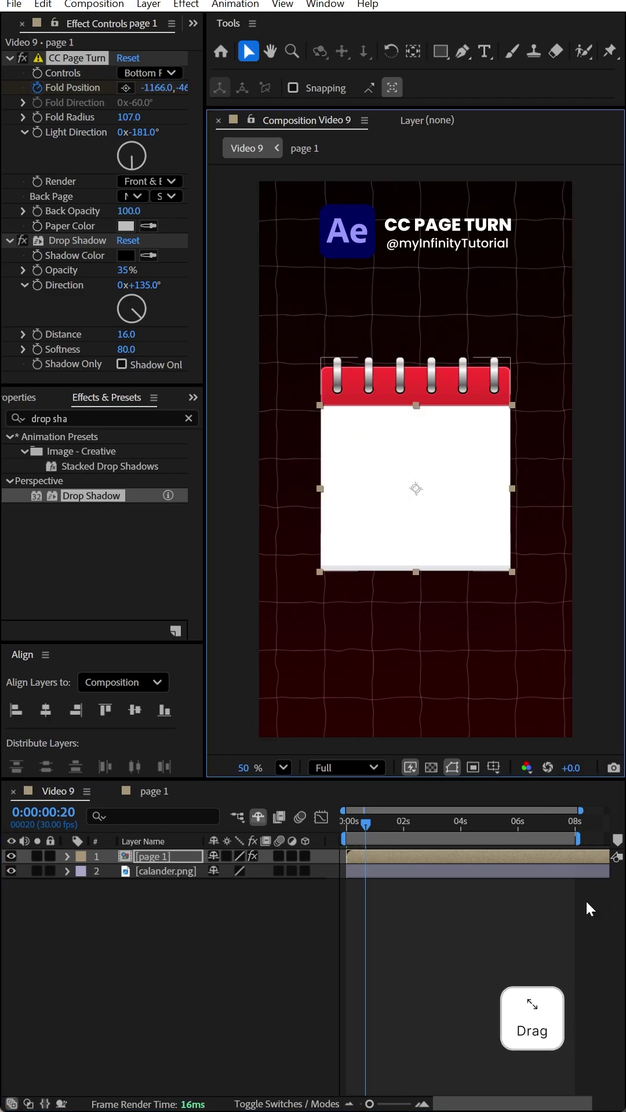
pyautogui.click(160, 871)
pyautogui.press('ctrl+d')
# Step: Duplicate page 1 into compositions page 2–page 6 and replace layer sources with the matching page comps
pyautogui.press('ctrl+d')
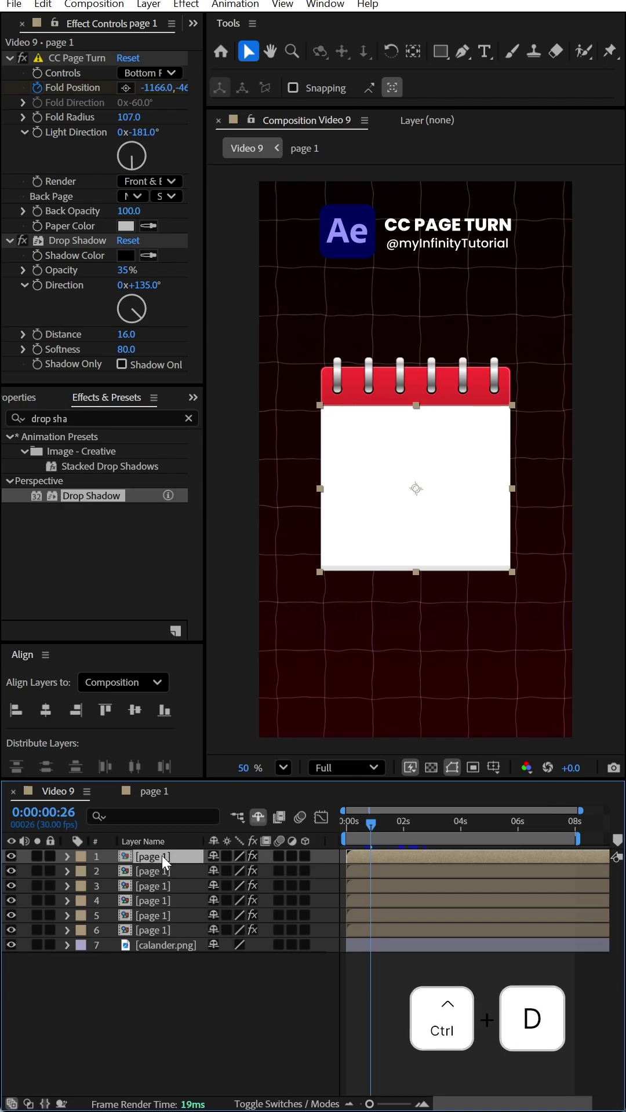
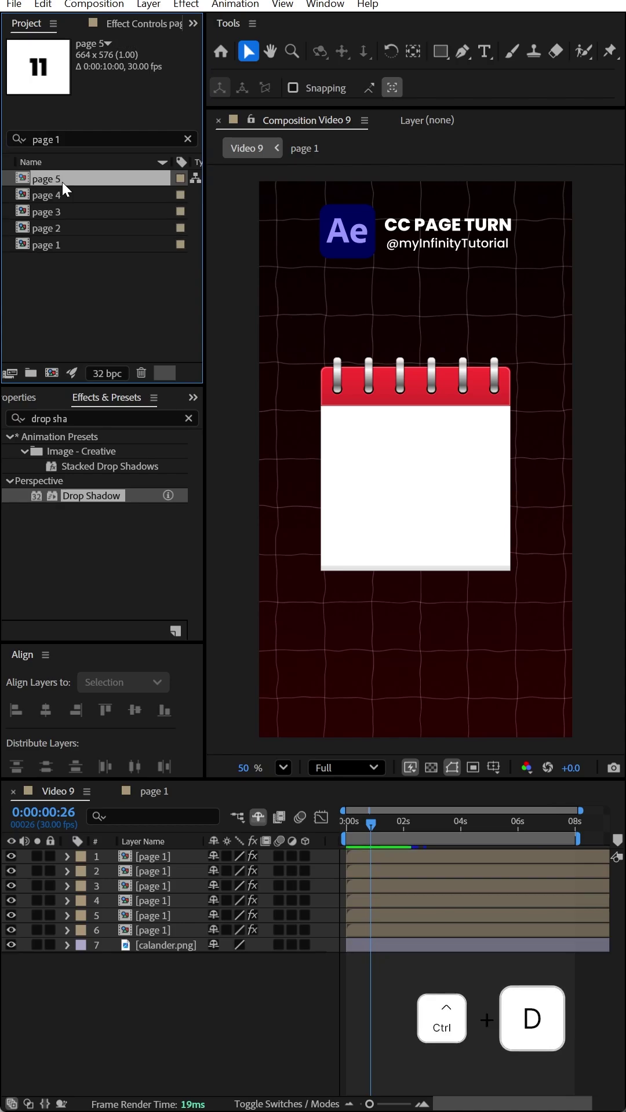
pyautogui.click(69, 249)
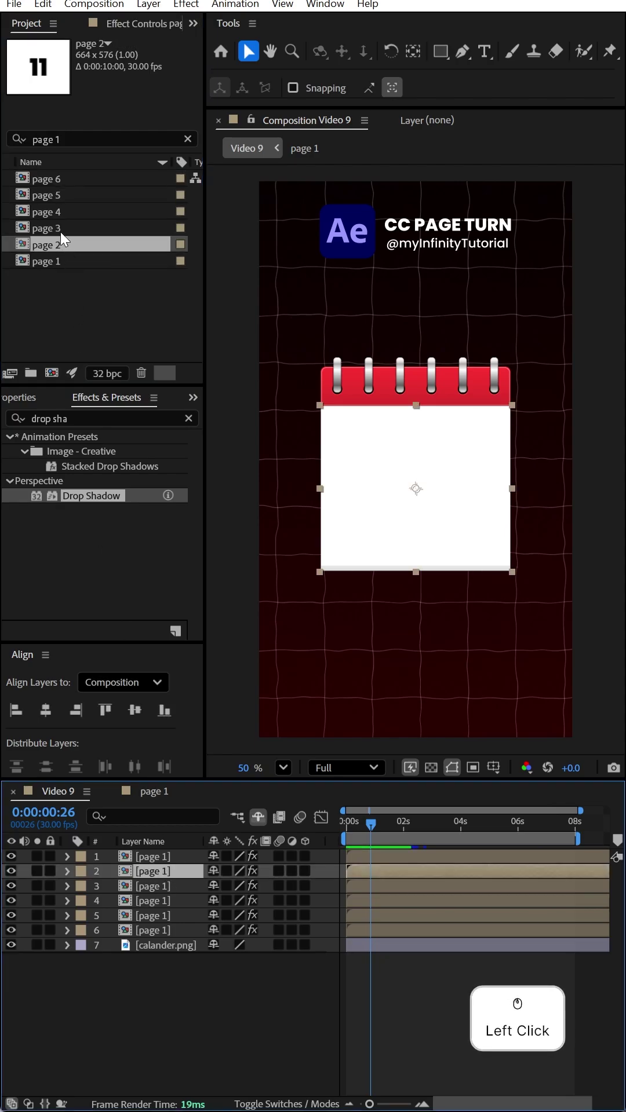
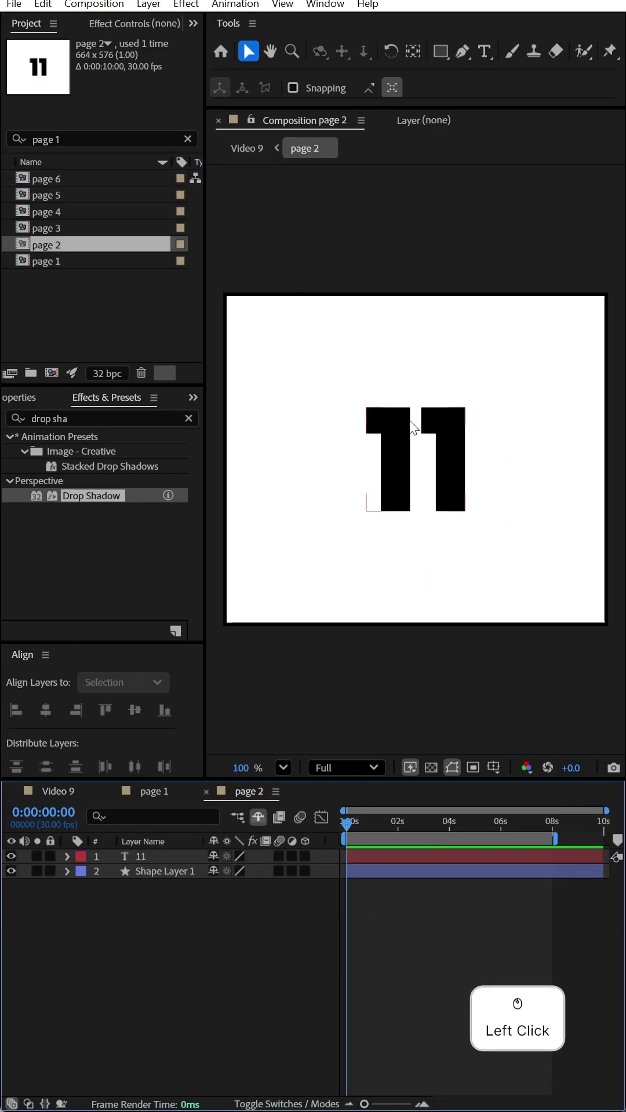
# Step: Change the numbers in the page 4, 5 and 6 compositions, then place a new 'to day' text line on the calendar
pyautogui.scroll(-3)
pyautogui.click(81, 794)
pyautogui.click(63, 796)
pyautogui.press('KP_4')
pyautogui.click(53, 790)
pyautogui.press('5')
pyautogui.click(51, 812)
pyautogui.press('KP_6')
pyautogui.click(8, 797)
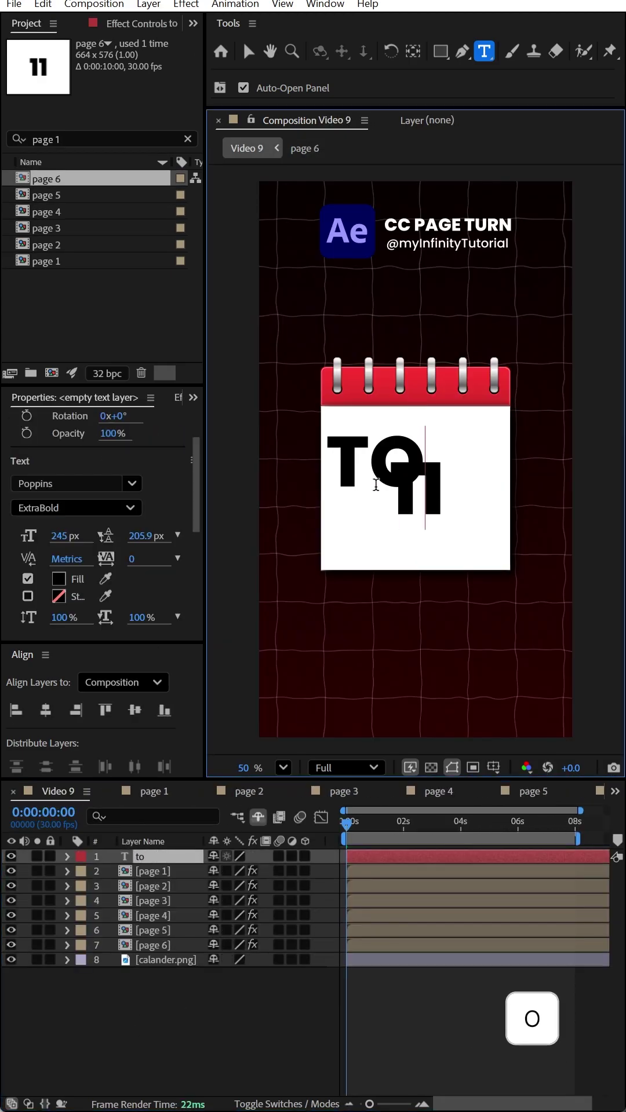